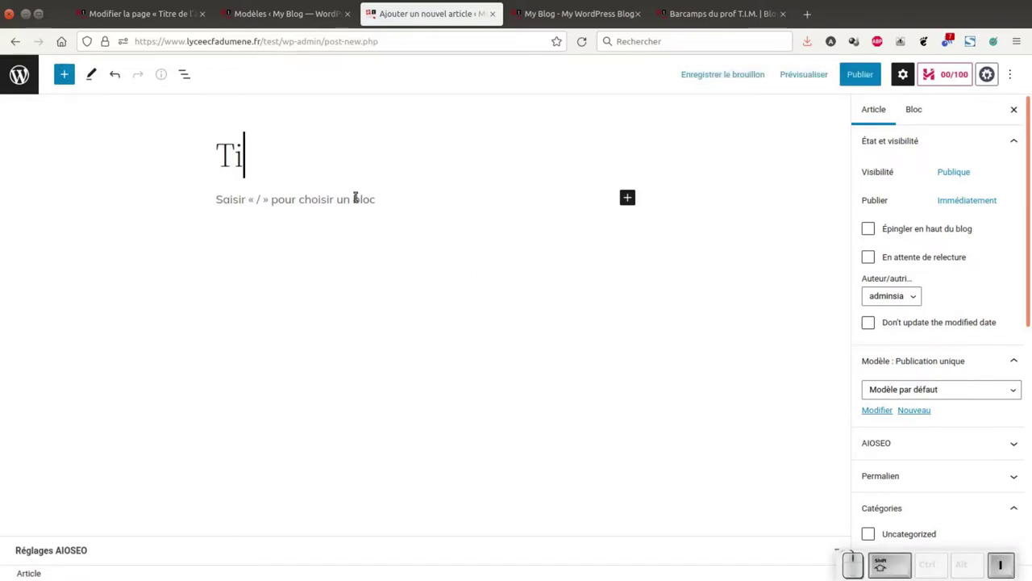
Step: Begin typing the post title 'Titre de l'article' in the title field
key(shift+space)
key(shift+space)
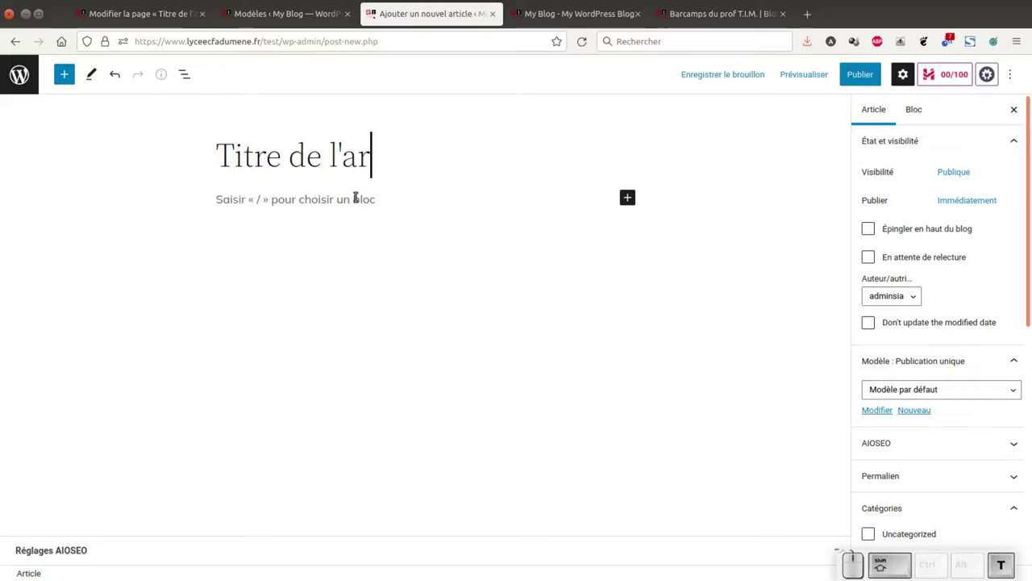
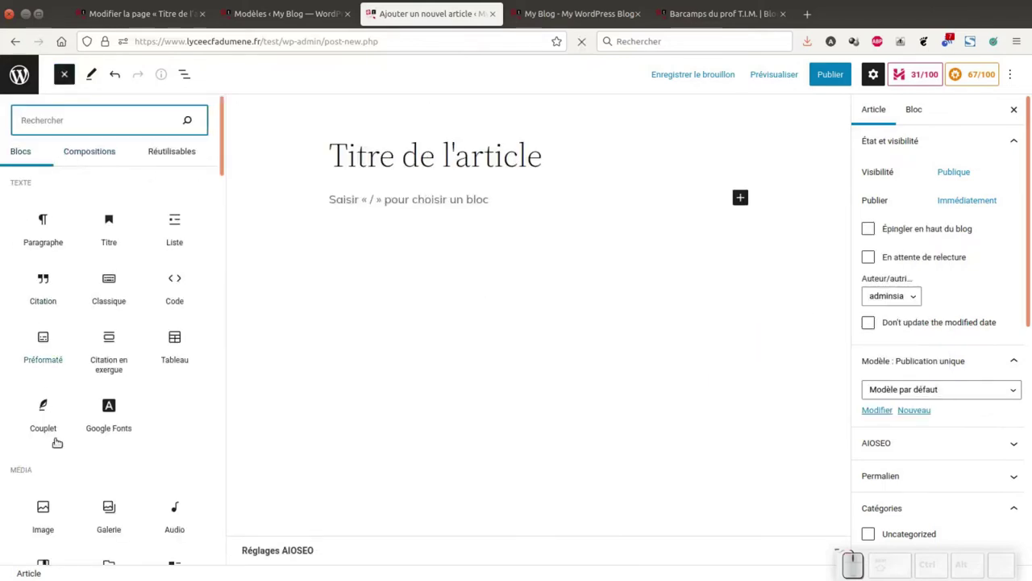
Step: Browse the Compositions patterns, then switch to the Réutilisables blocks (Newsletter, colonne-widget, Widgets)
scroll(down, 3)
scroll(up, 3)
click(93, 144)
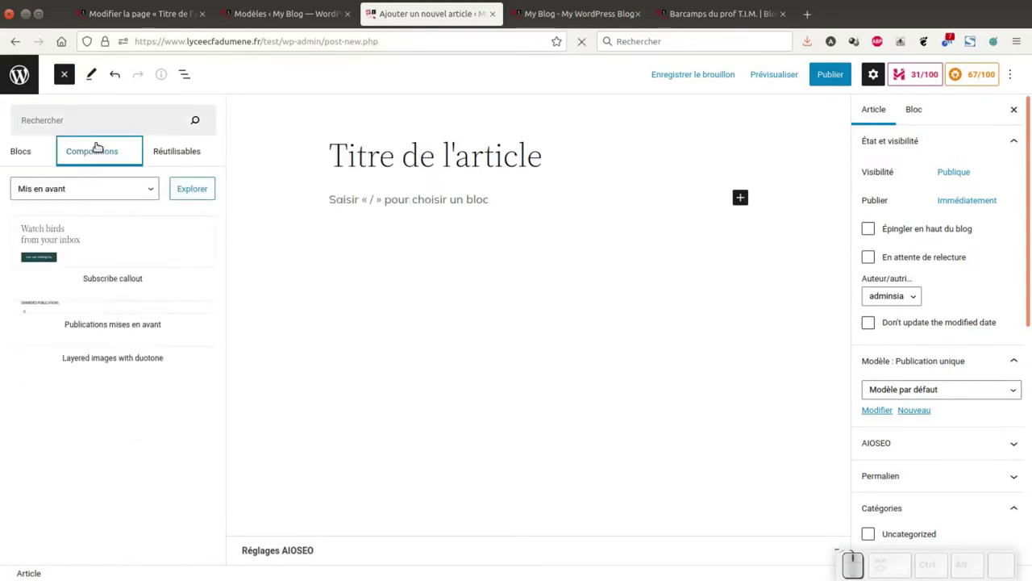
click(159, 153)
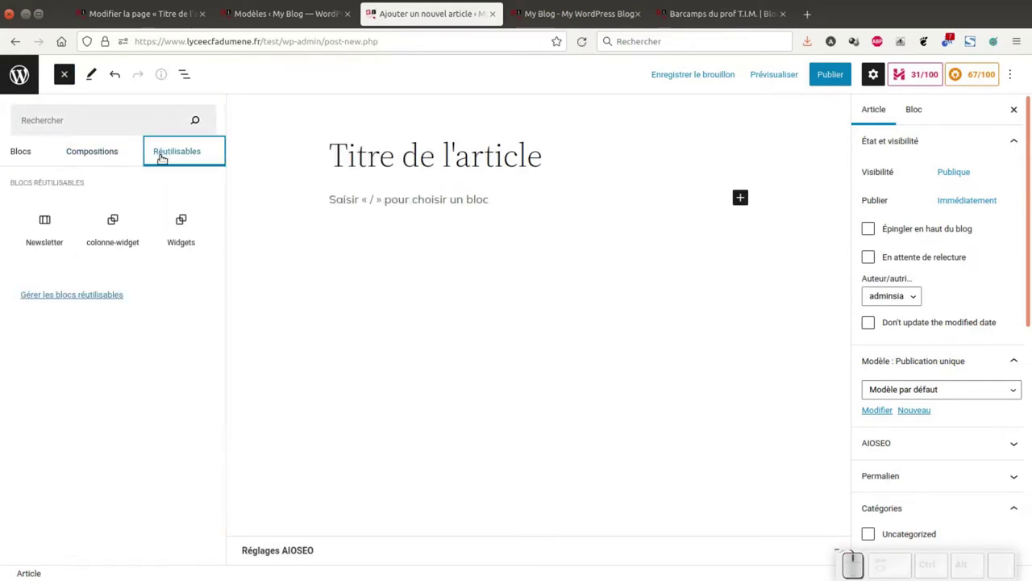
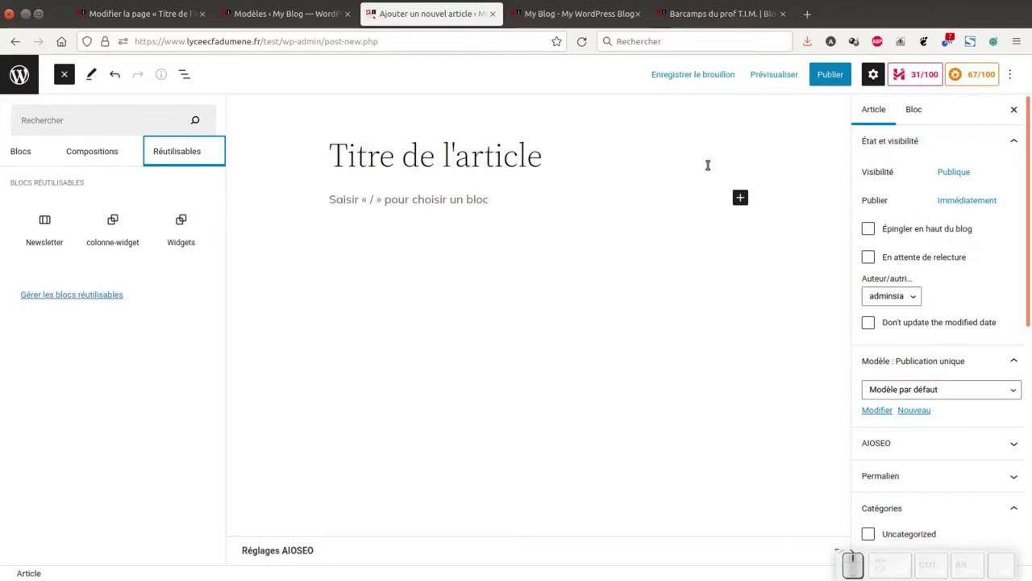
click(704, 16)
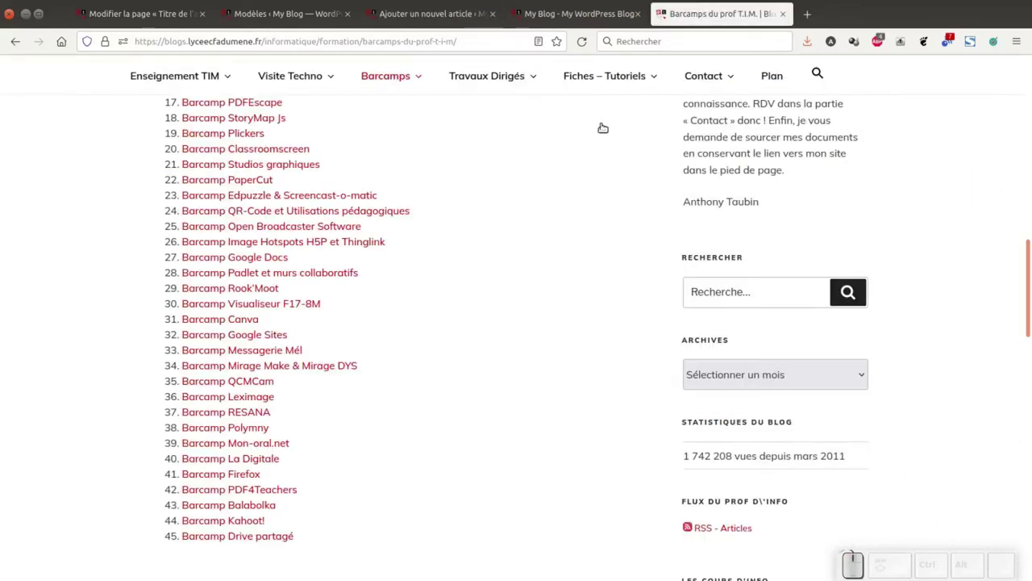
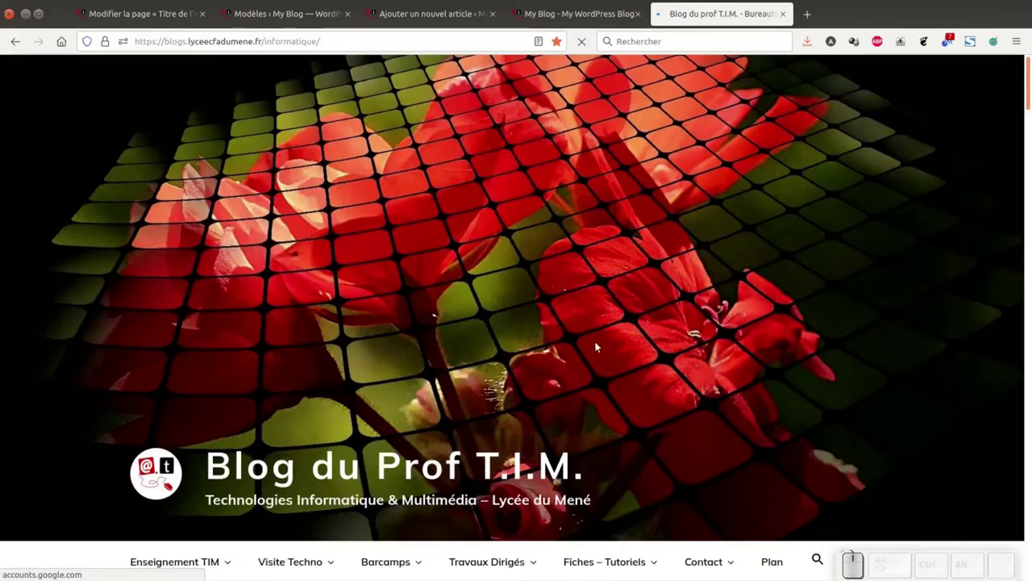
scroll(down, 3)
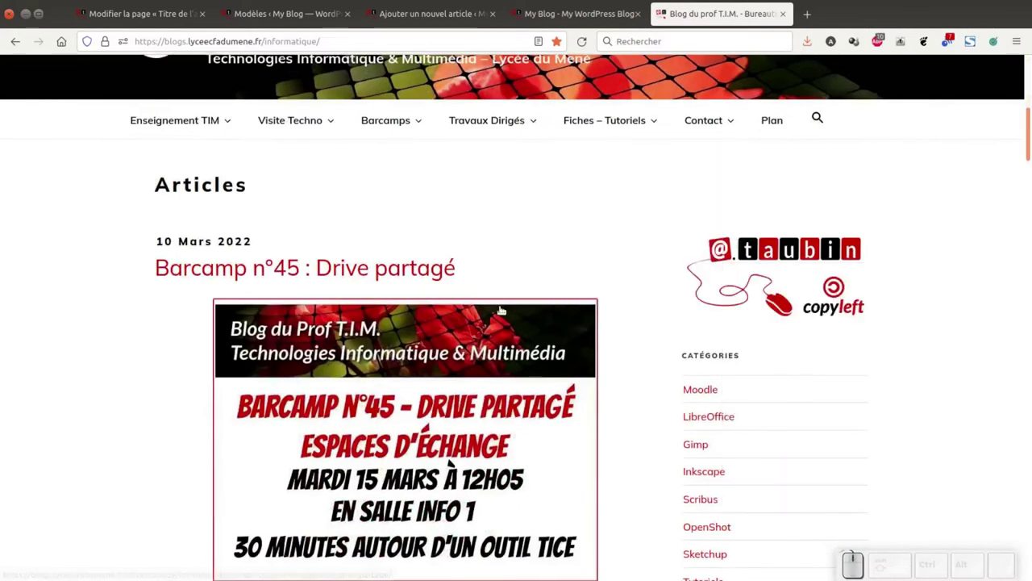
scroll(down, 3)
scroll(down, 3)
scroll(down, 3)
scroll(up, 3)
scroll(up, 3)
scroll(up, 3)
scroll(up, 3)
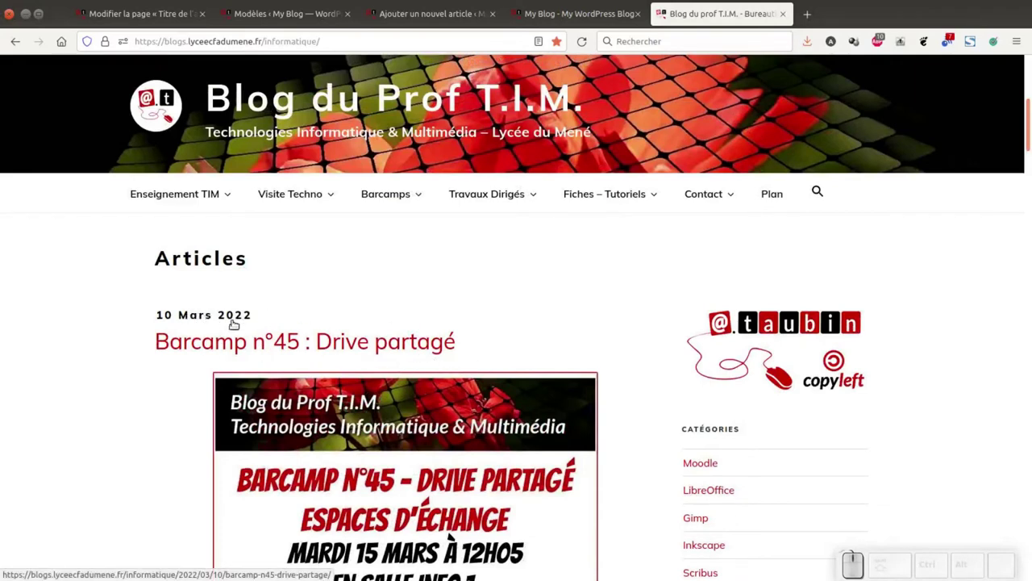
scroll(up, 3)
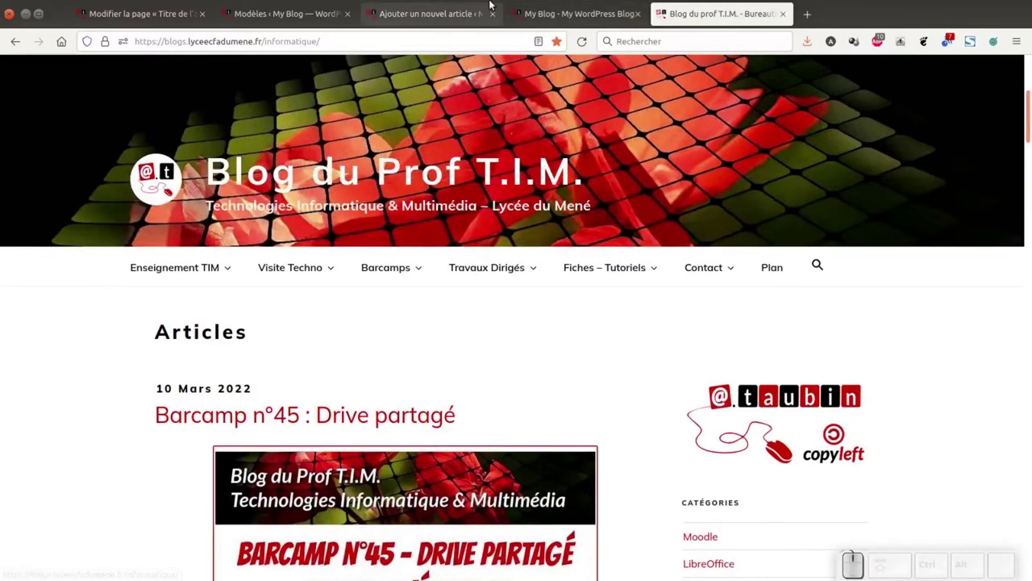
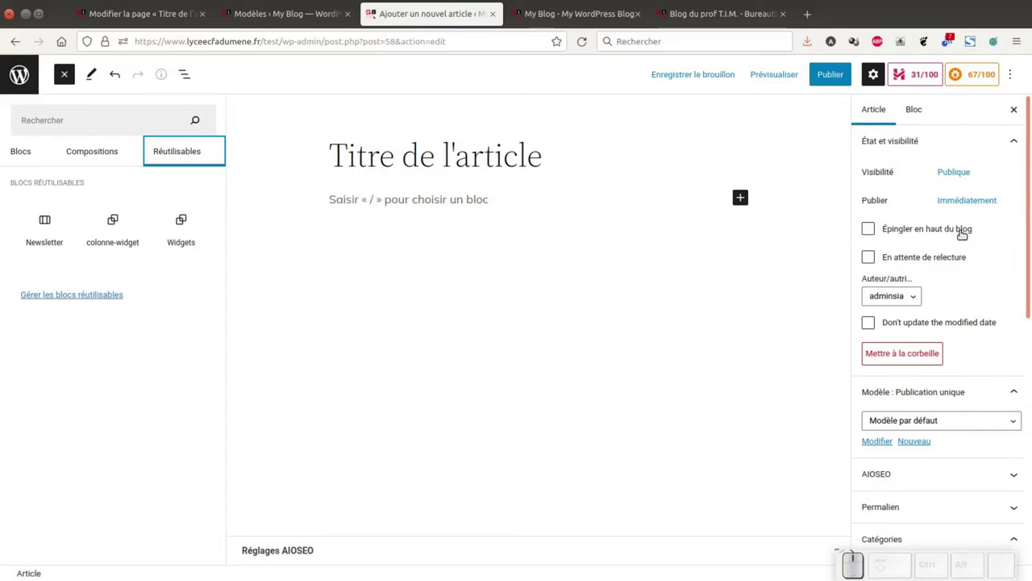
Step: Check the publish date picker under 'Immédiatement' and dismiss it without changing the date
scroll(down, 3)
scroll(up, 3)
scroll(up, 3)
click(963, 203)
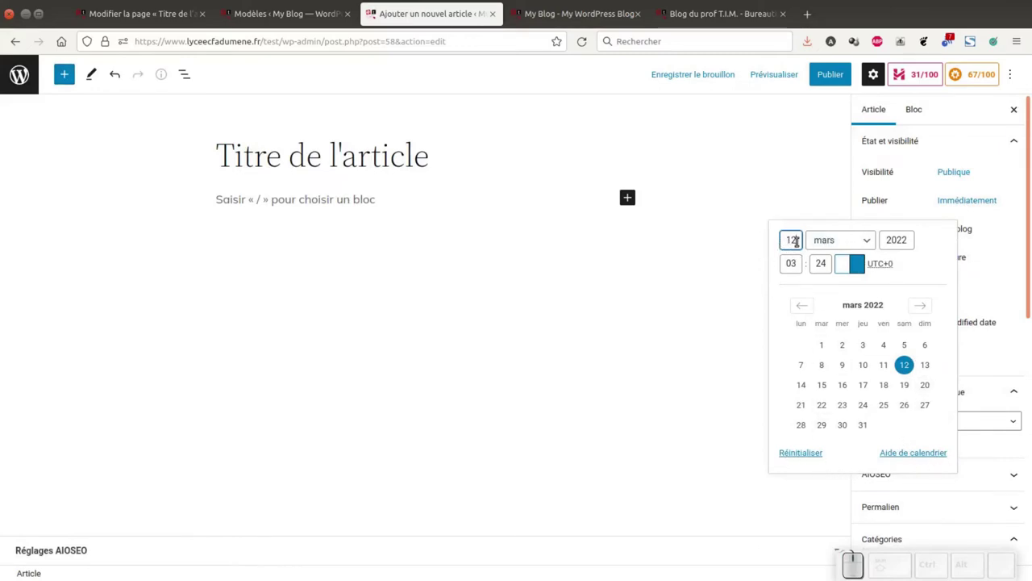
click(1020, 228)
Step: Review the Catégories, Étiquettes and Extrait panels of the Article sidebar without changes
scroll(down, 3)
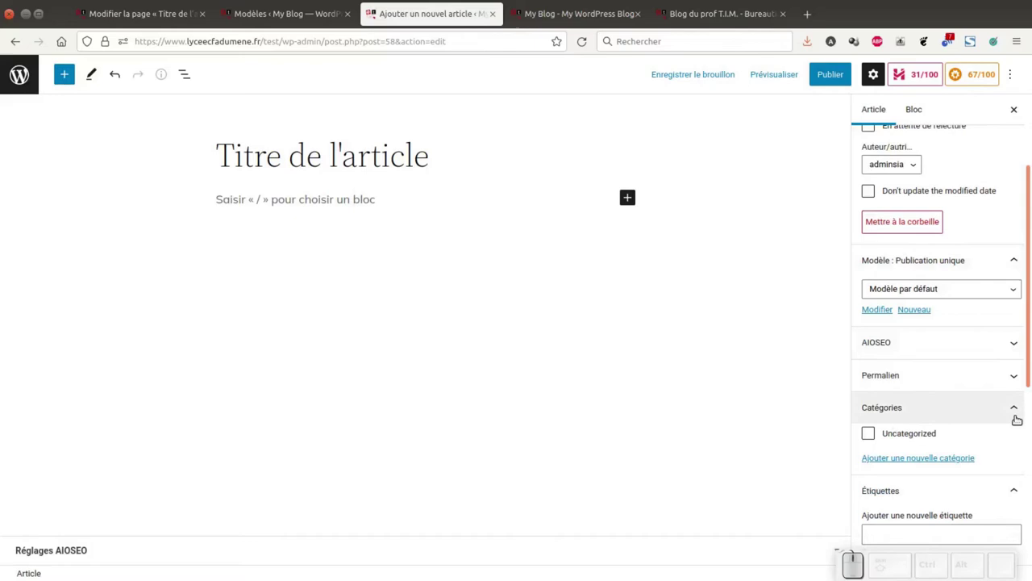
scroll(down, 3)
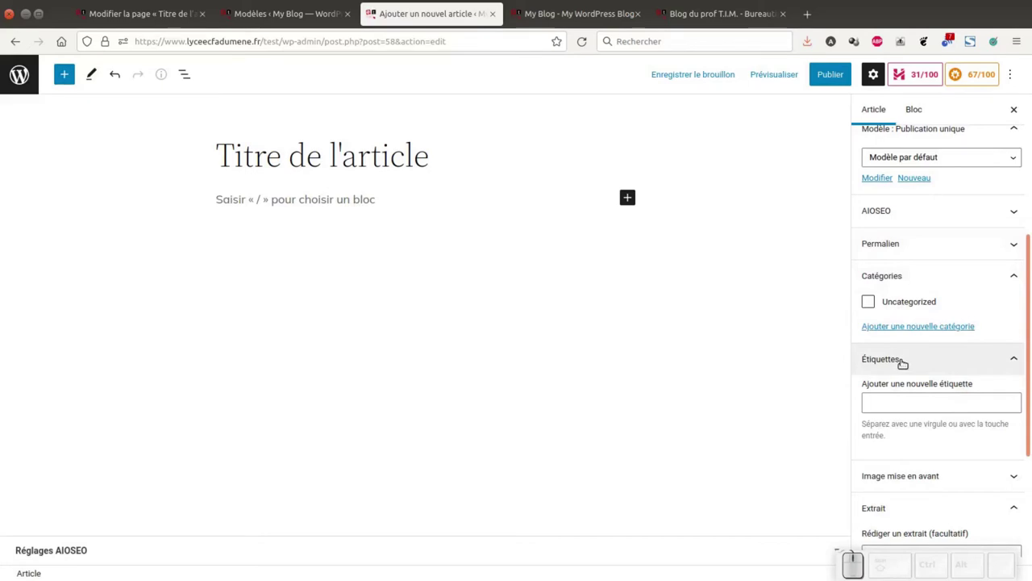
scroll(down, 3)
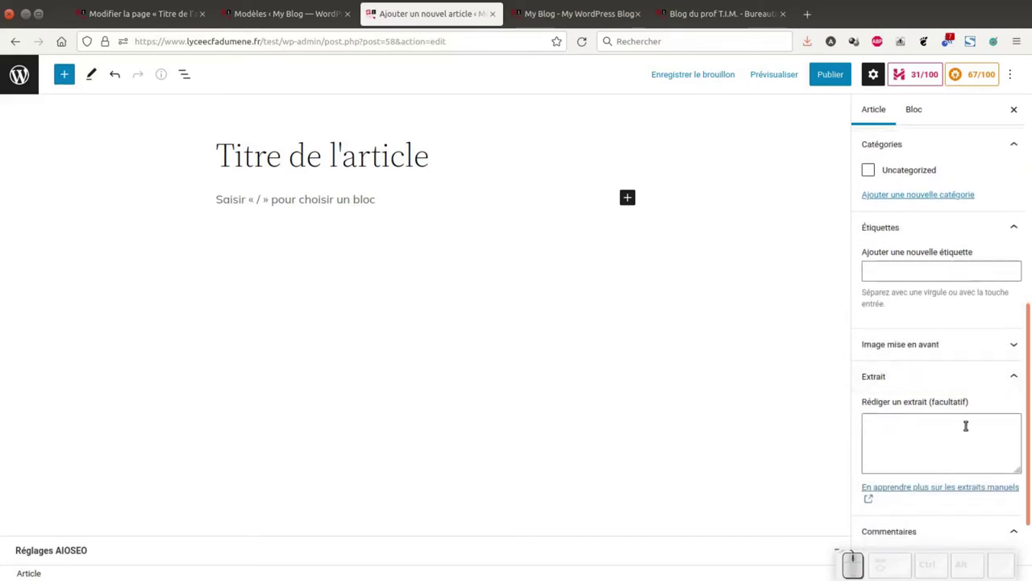
scroll(down, 3)
scroll(up, 3)
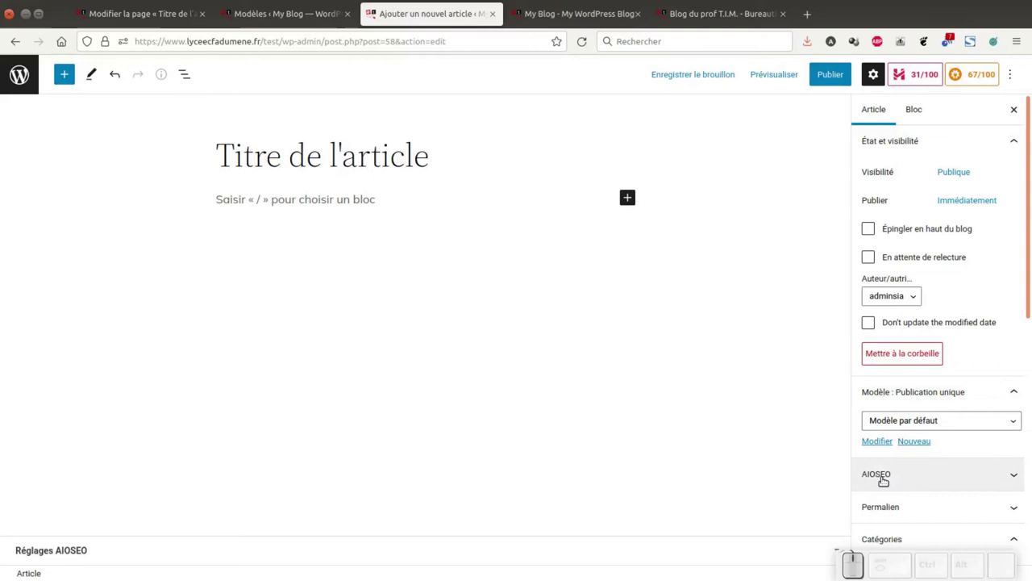
scroll(up, 3)
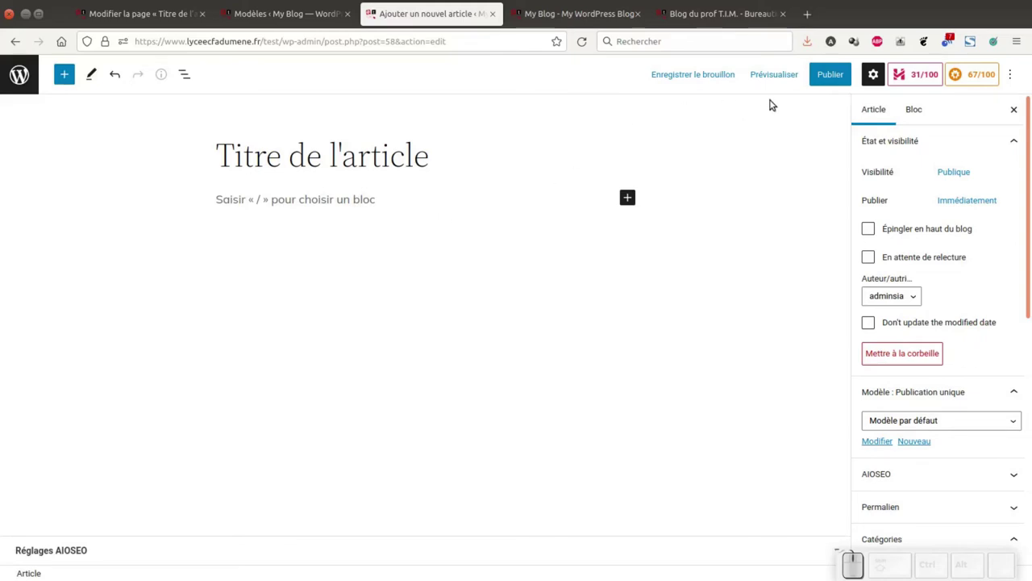
Step: Preview the draft via 'Prévisualiser dans un nouvel onglet', look it over, and return to the editor
click(782, 72)
click(707, 196)
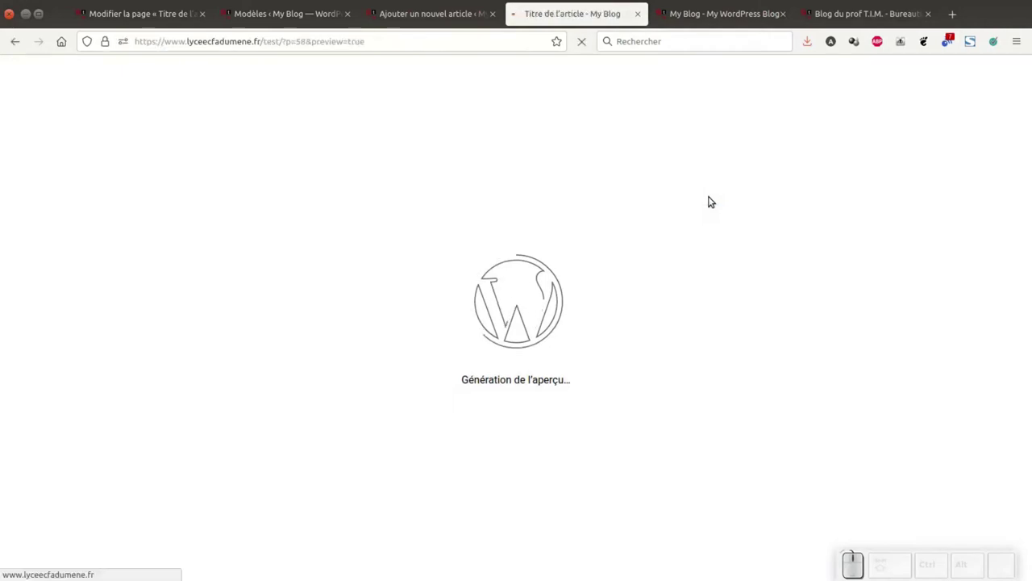
scroll(down, 3)
scroll(up, 3)
click(410, 13)
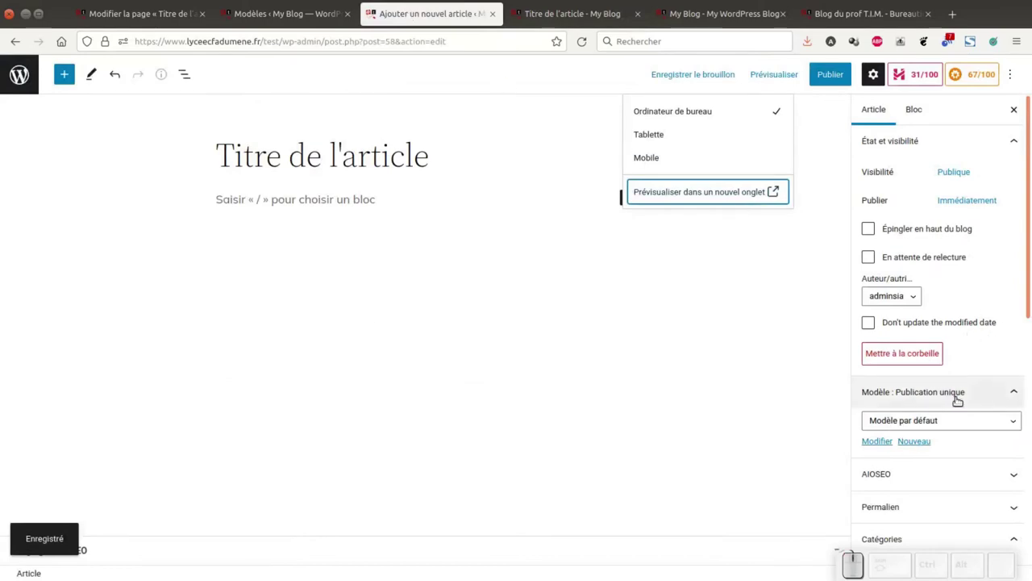
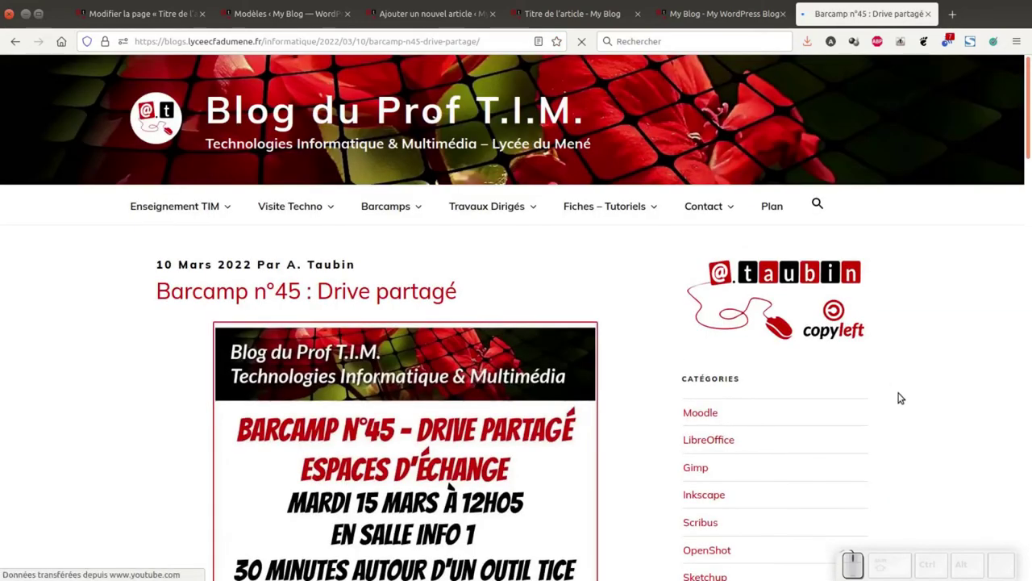
Step: Scroll through the Barcamp n°45 : Drive partagé article and back toward the top
scroll(down, 3)
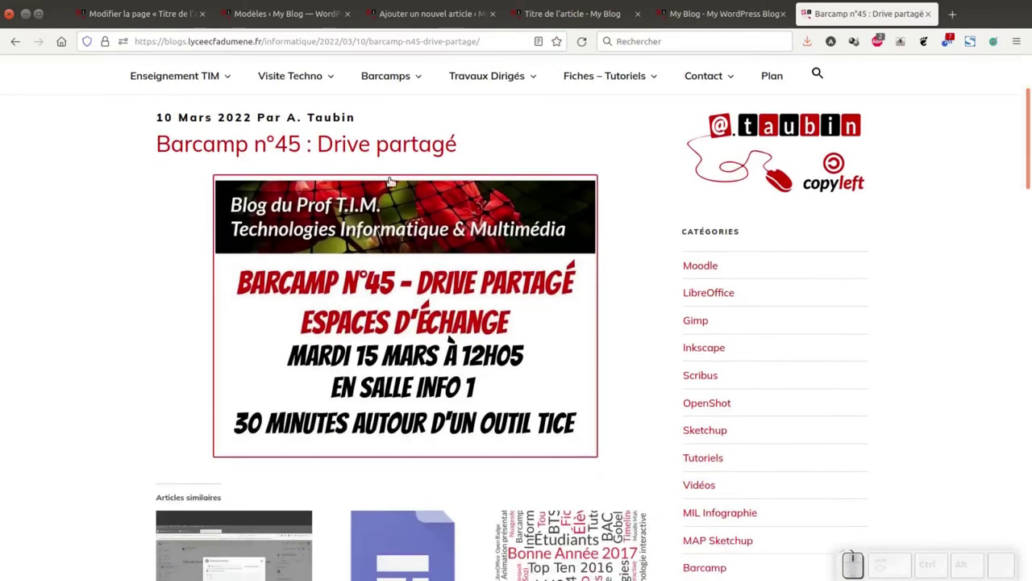
scroll(down, 3)
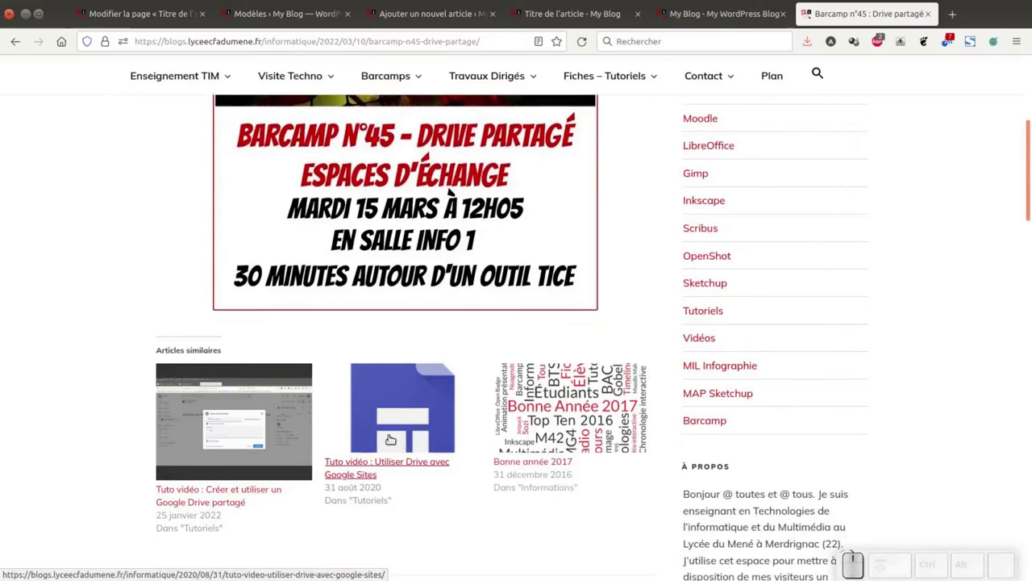
scroll(down, 3)
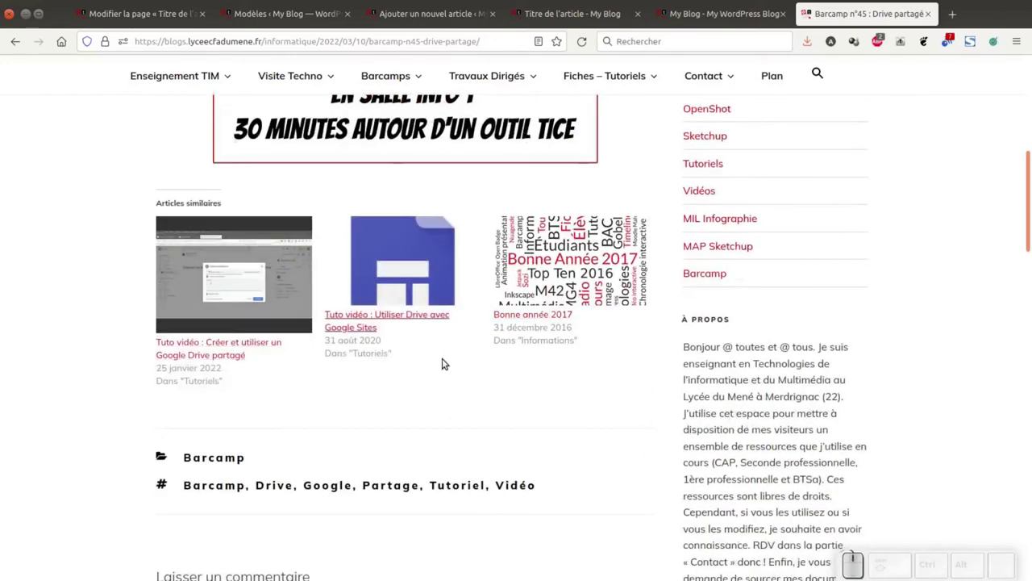
scroll(down, 3)
scroll(down, 3)
scroll(down, 3)
scroll(up, 3)
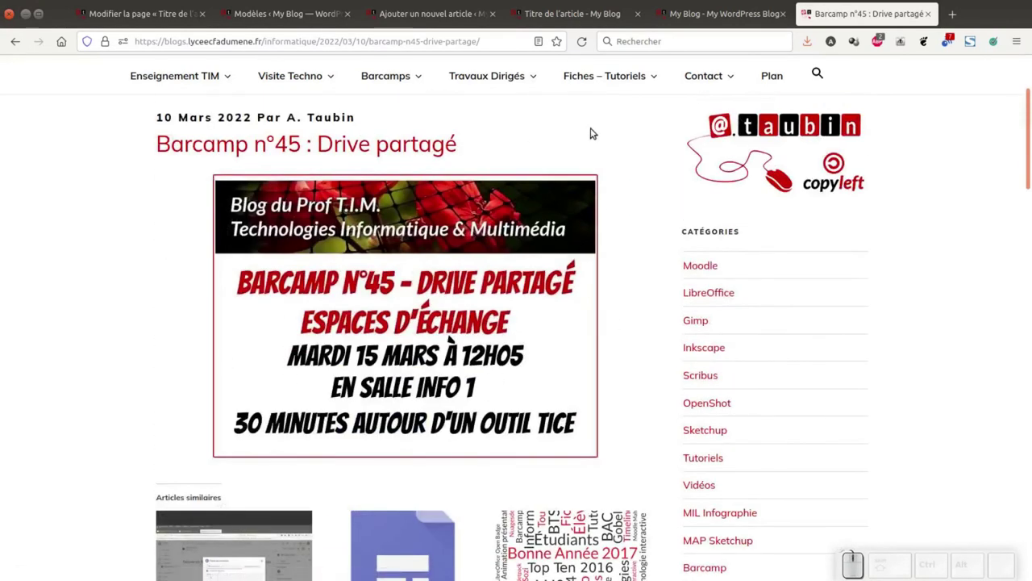
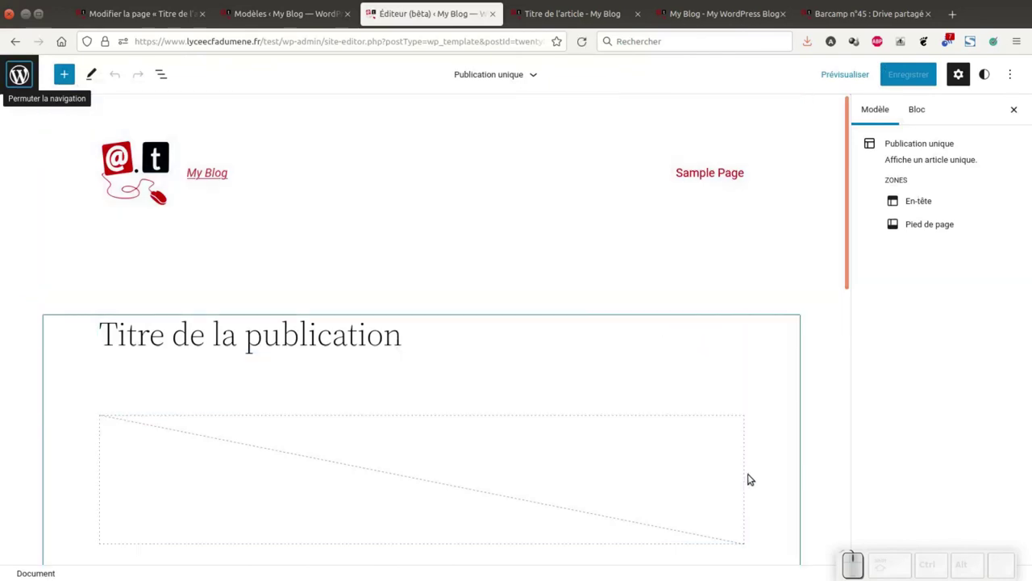
Step: Delete the Auteur block from the Publication unique template's meta row via Supprimer
scroll(down, 3)
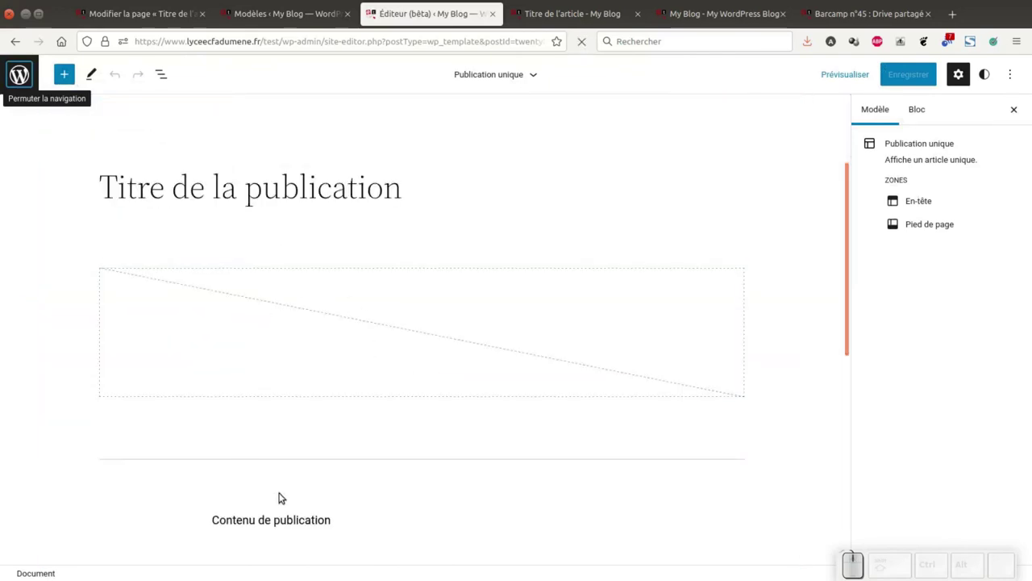
scroll(down, 3)
scroll(up, 3)
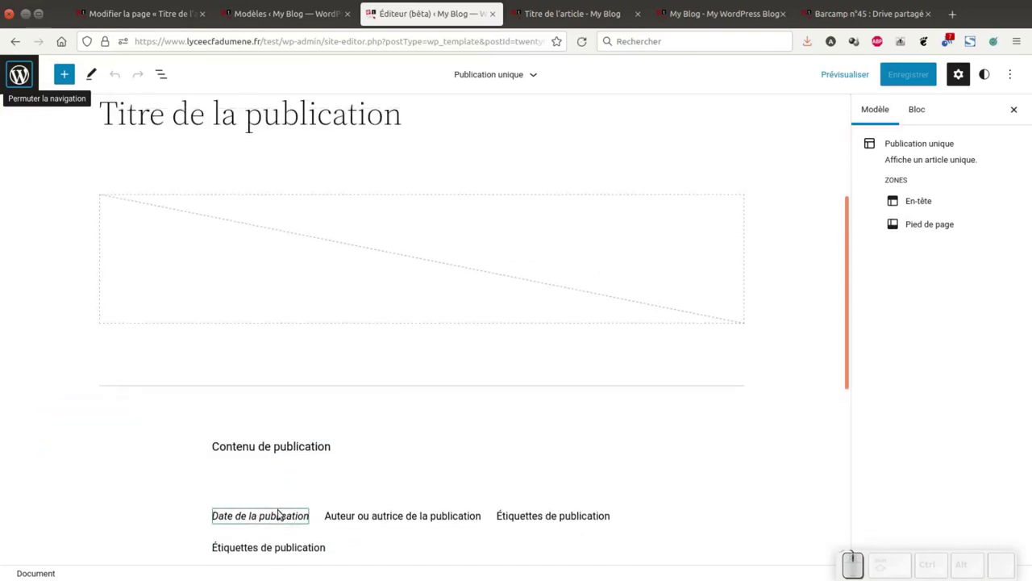
click(421, 517)
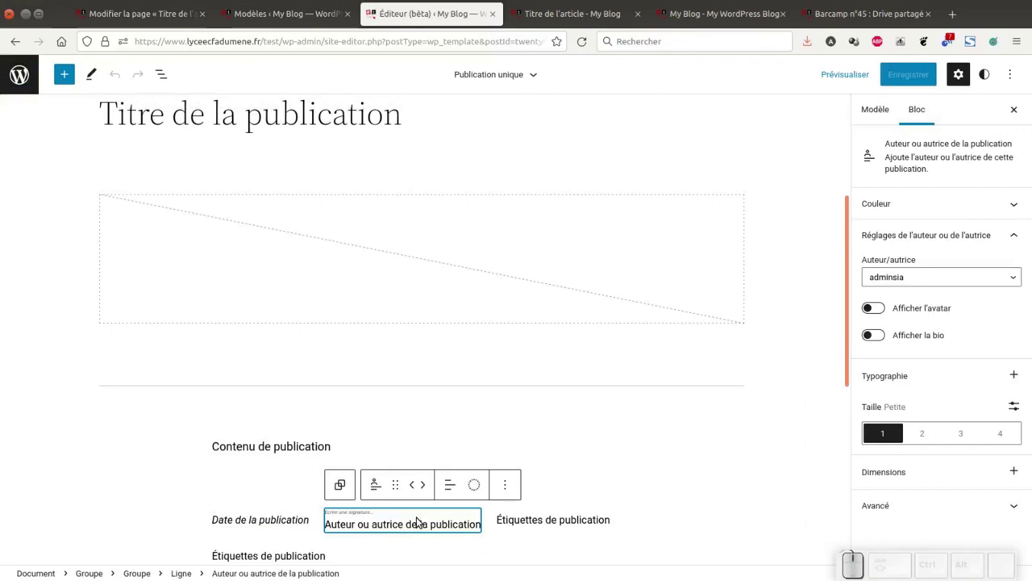
click(508, 482)
click(541, 445)
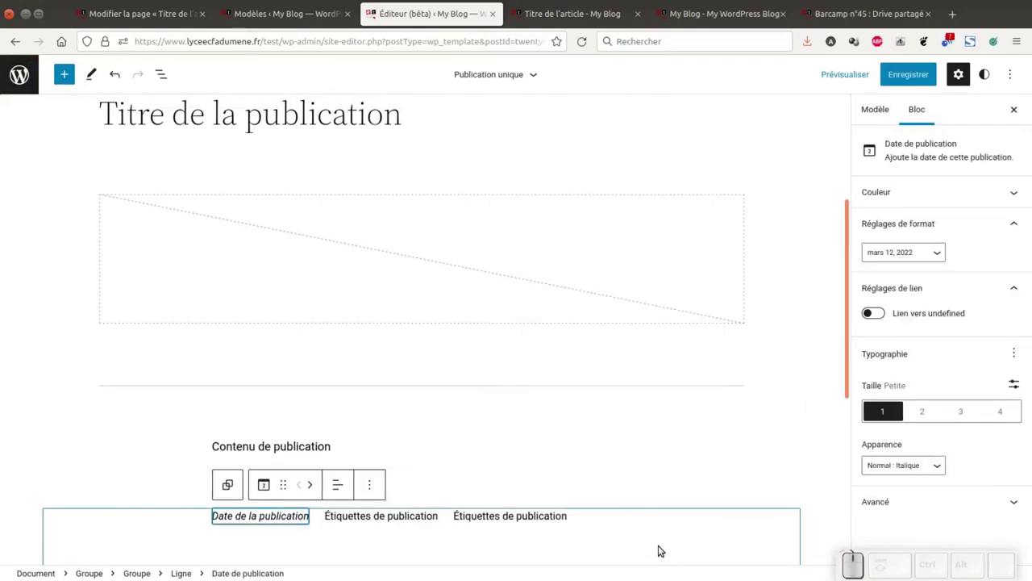